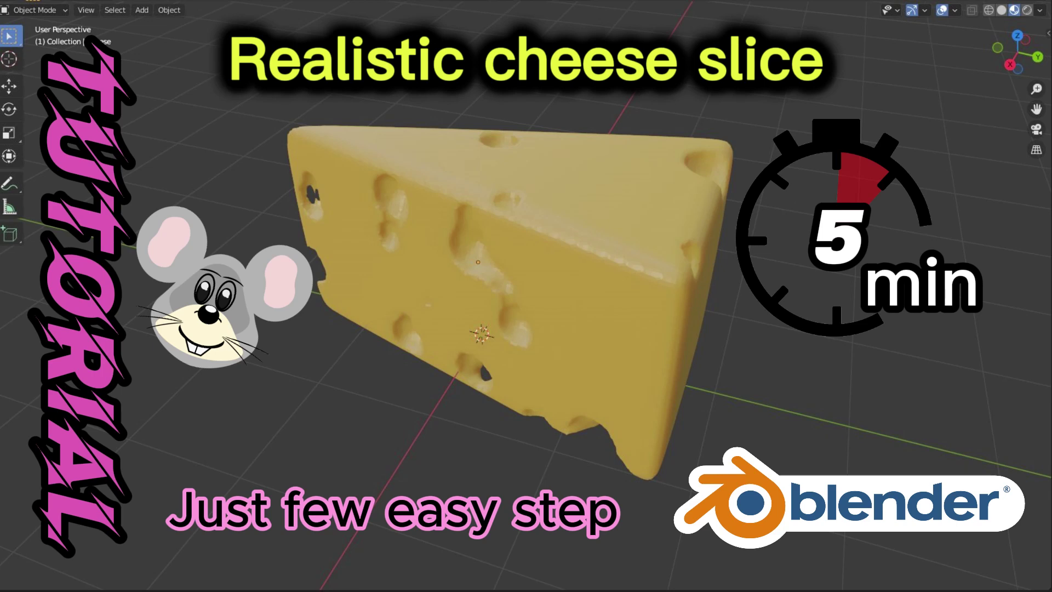
# Add a cube, stretch it along Y into a long raised block and apply its transforms.
pyautogui.moveTo(172, 59); pyautogui.dragTo(242, 75)
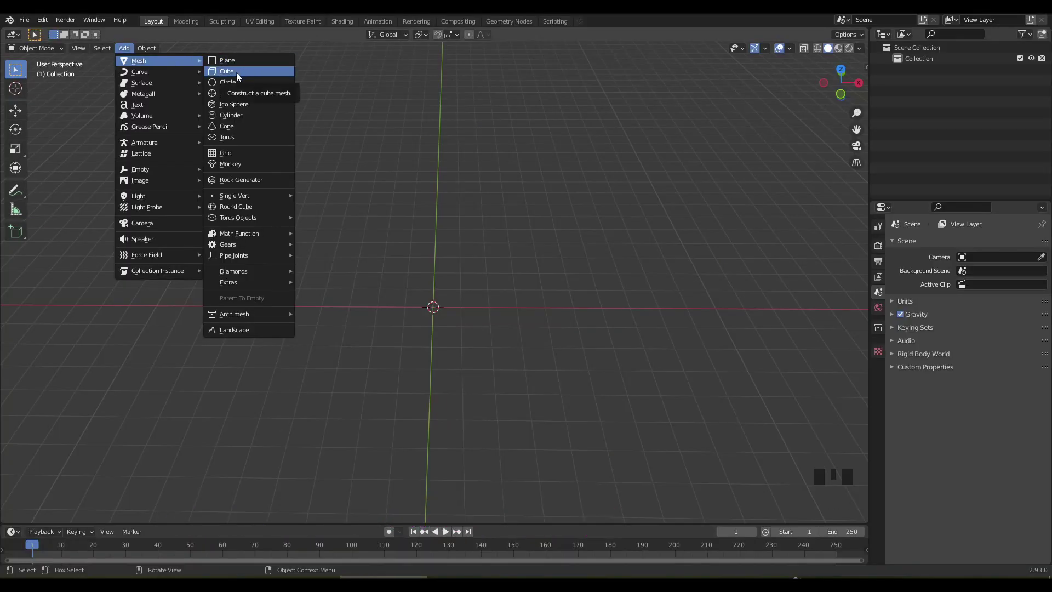
pyautogui.moveTo(436, 304); pyautogui.dragTo(509, 351)
pyautogui.press('s')
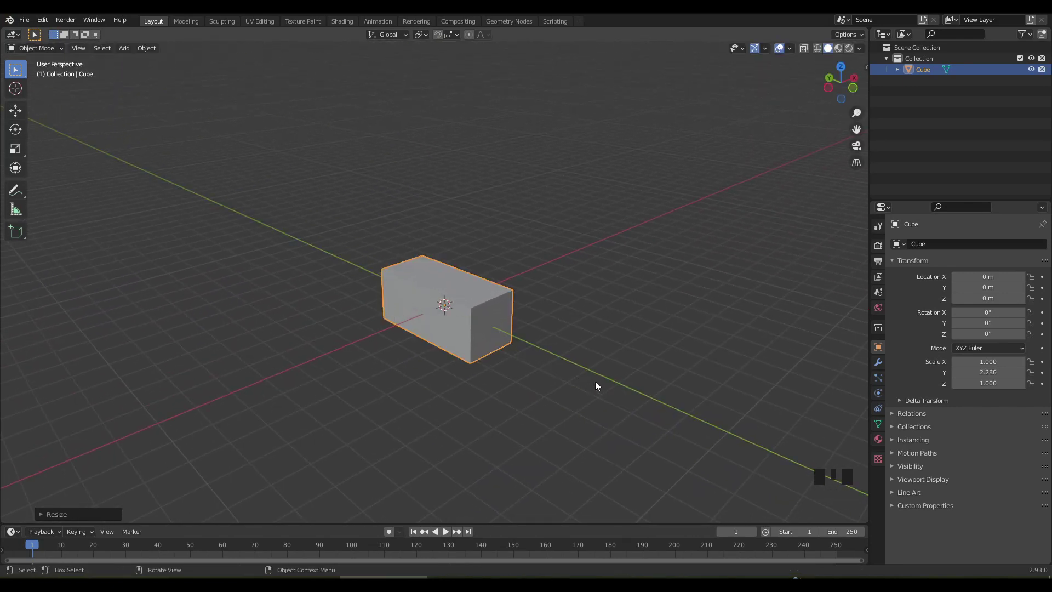
pyautogui.press('s')
pyautogui.press('g')
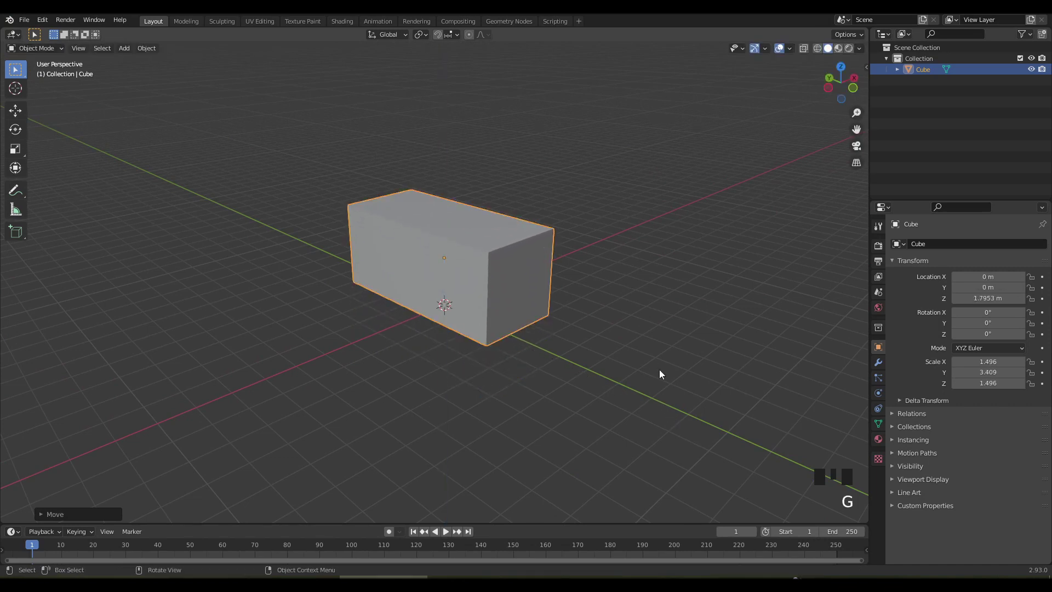
pyautogui.press('ctrl+a')
pyautogui.moveTo(558, 360); pyautogui.dragTo(491, 312)
# Merge the block's top vertices into a triangular wedge and bevel its edges with Ctrl+B.
pyautogui.press('Tab')
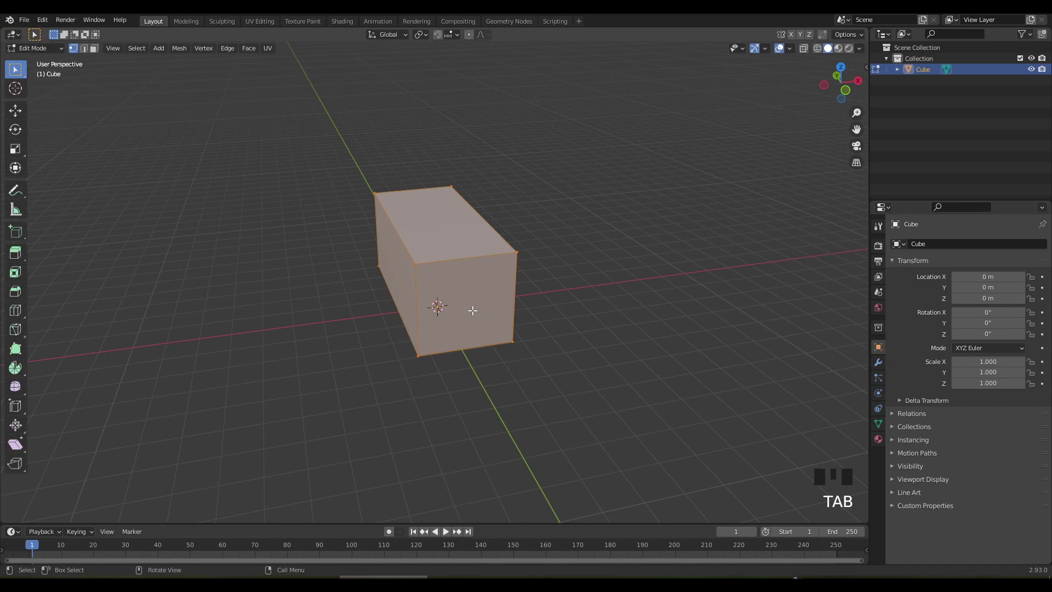
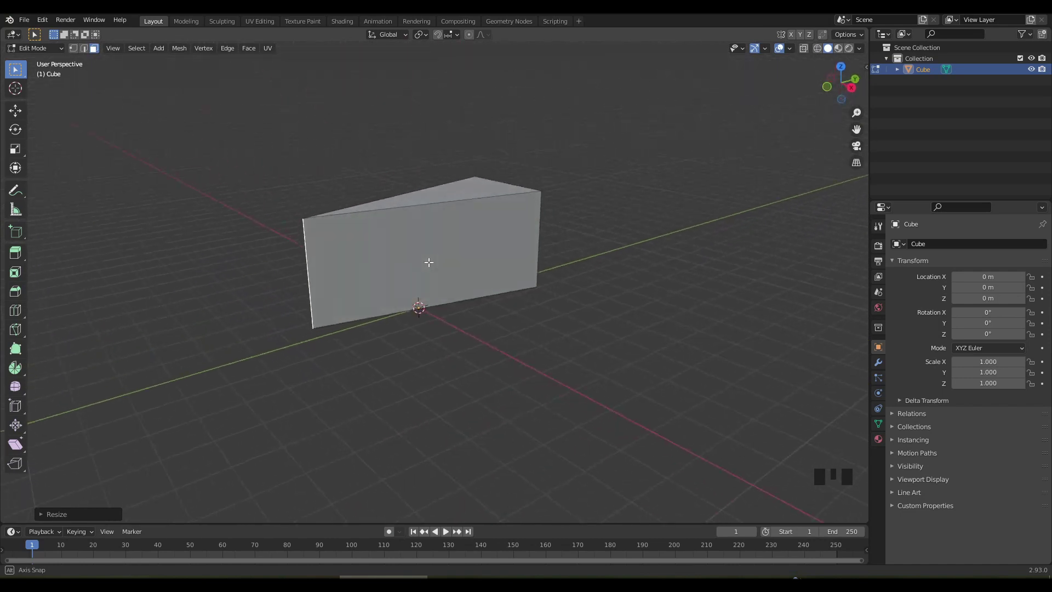
pyautogui.press('a')
pyautogui.moveTo(184, 51); pyautogui.dragTo(430, 301)
pyautogui.press('a')
pyautogui.press('2')
pyautogui.press('ctrl+b')
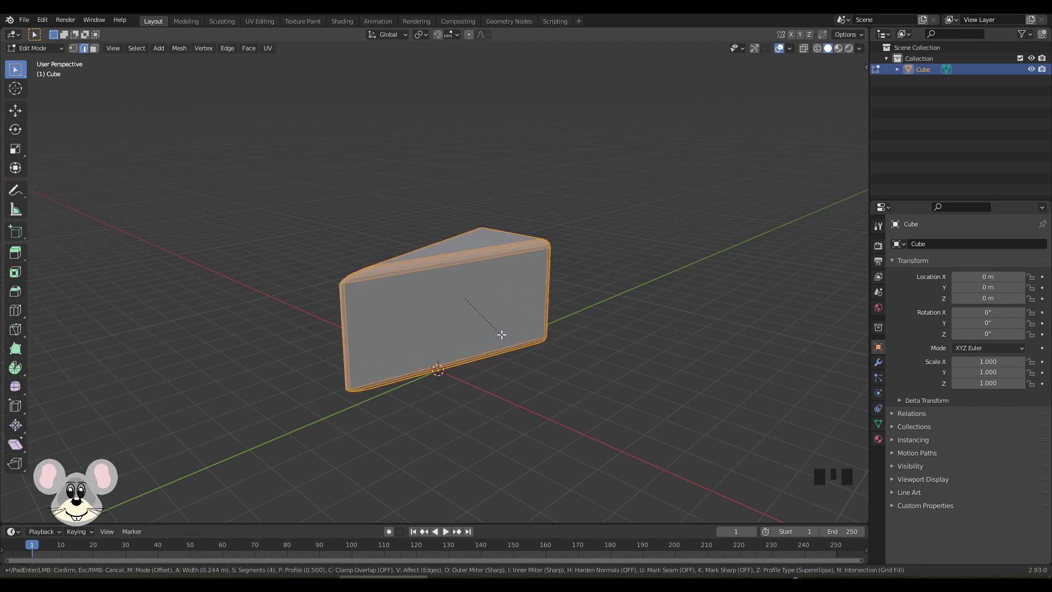
pyautogui.click(532, 352)
pyautogui.moveTo(514, 364); pyautogui.dragTo(541, 373)
# Back in Object Mode, add a Subdivision Surface modifier to soften the wedge.
pyautogui.press('Tab')
pyautogui.moveTo(546, 349); pyautogui.dragTo(880, 364)
pyautogui.click(880, 363)
pyautogui.click(940, 245)
pyautogui.moveTo(835, 452); pyautogui.dragTo(967, 317)
# Turn off Optimal Display, view the wedge in wireframe and apply the Subdivision modifier.
pyautogui.click(960, 320)
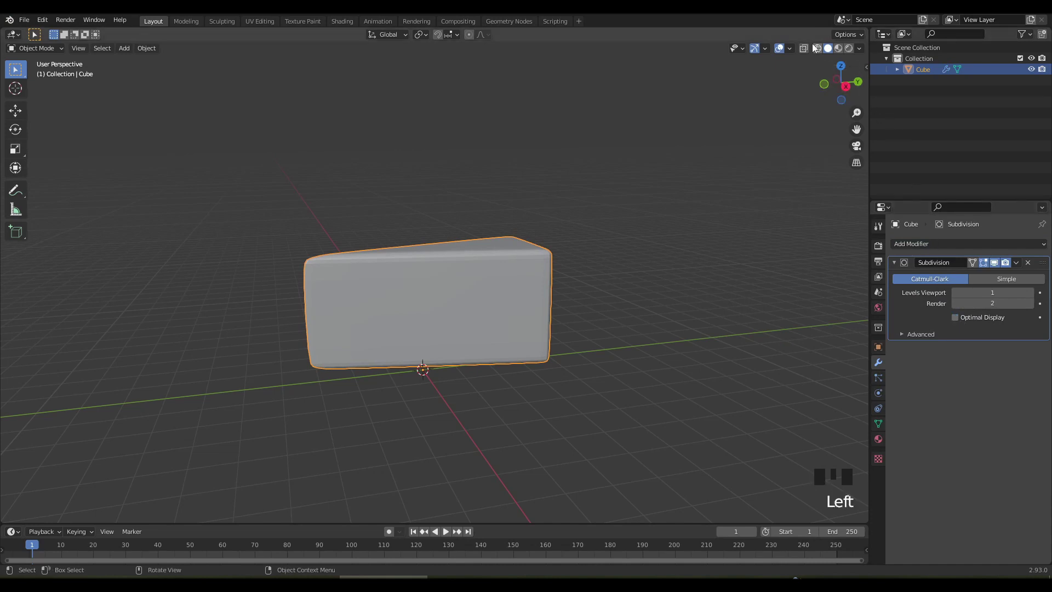
pyautogui.click(823, 56)
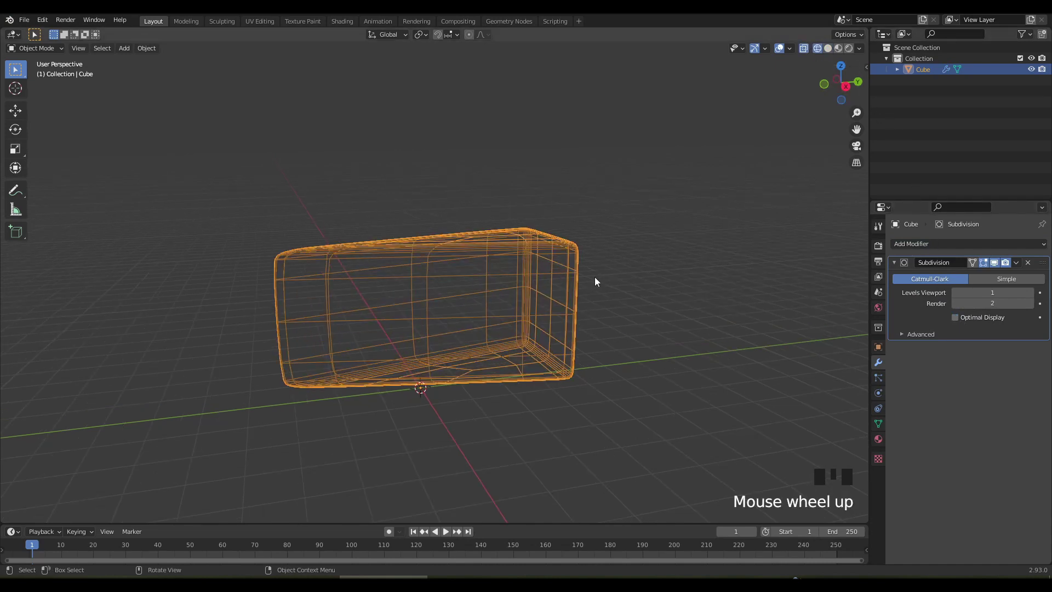
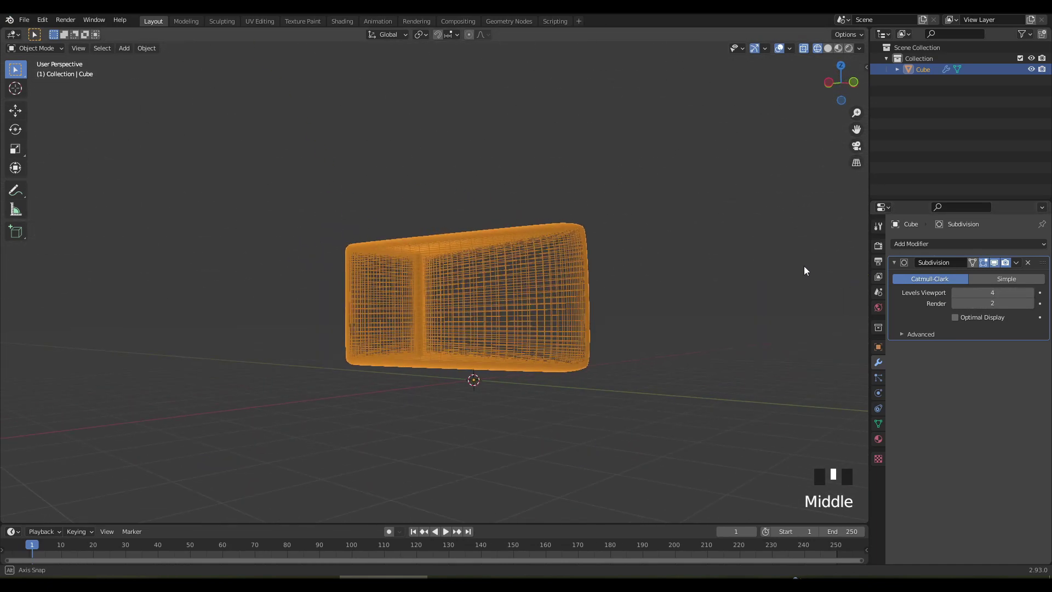
pyautogui.moveTo(1027, 265); pyautogui.dragTo(835, 49)
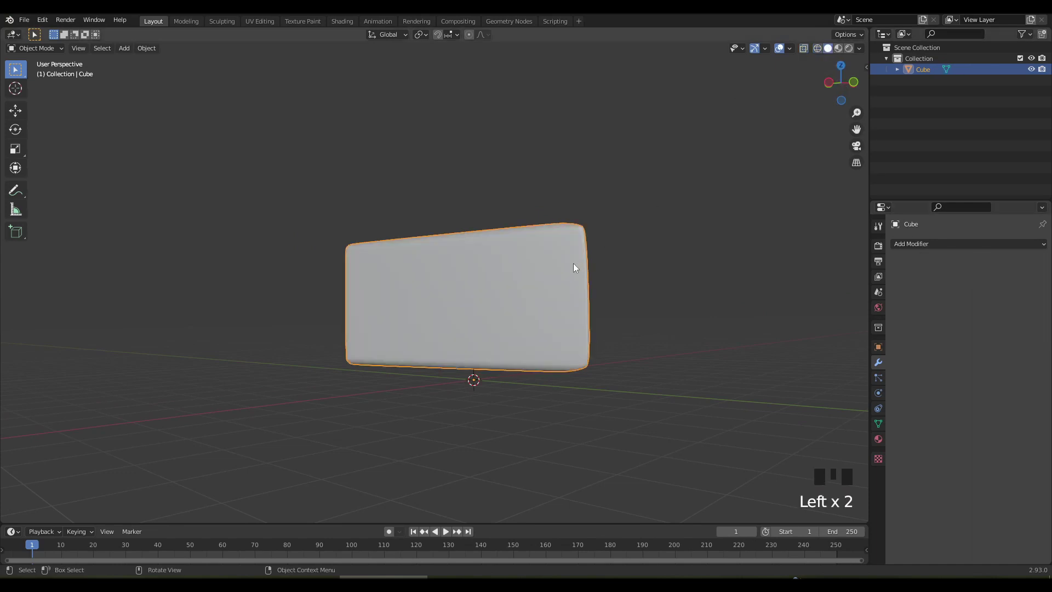
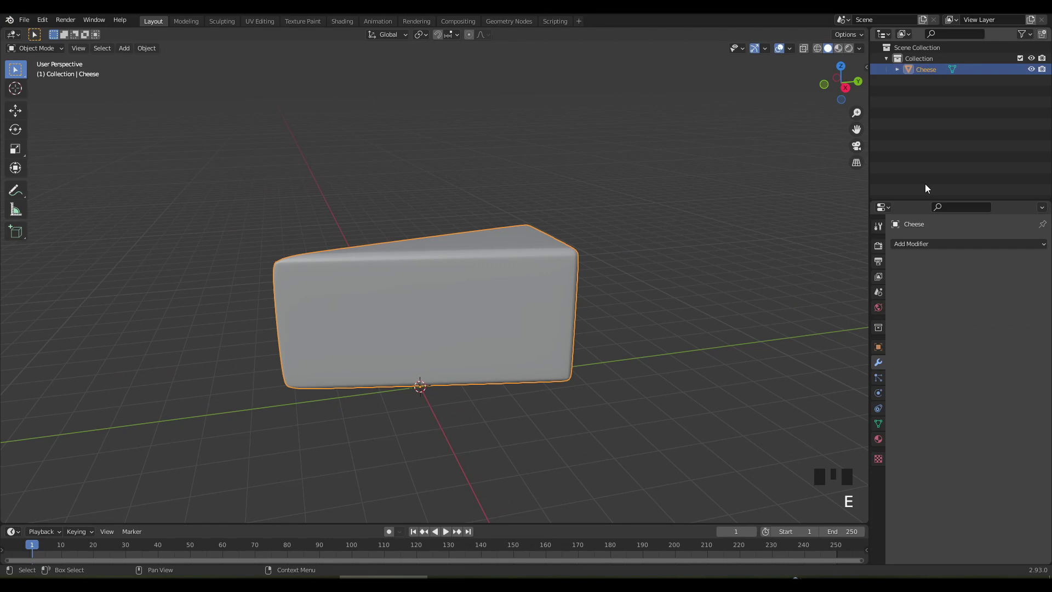
# Add a UV sphere at the origin, shrink it to about 0.56 and reselect the Cheese wedge.
pyautogui.click(886, 381)
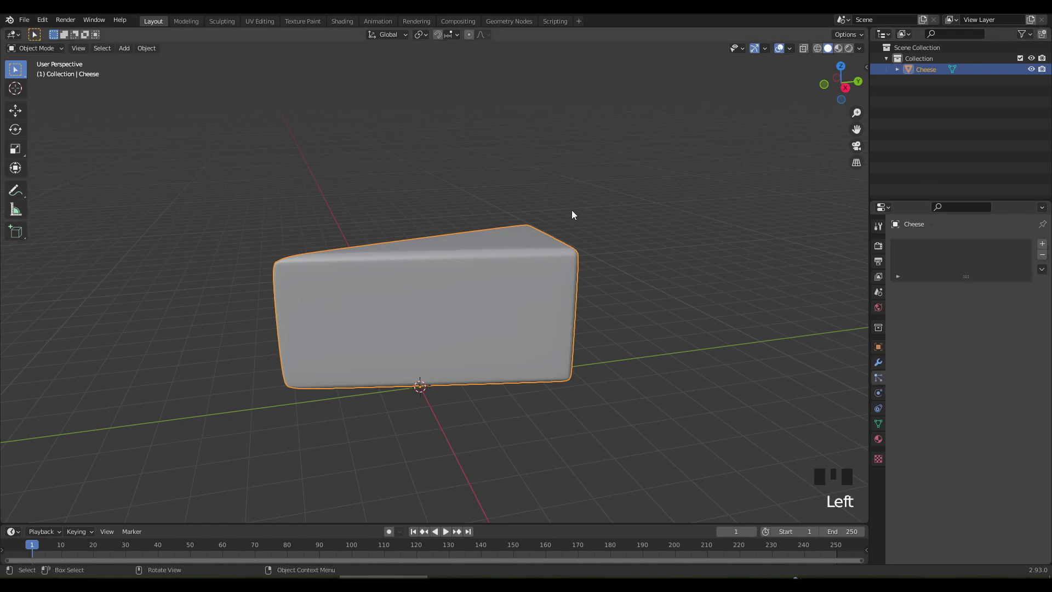
pyautogui.moveTo(131, 49); pyautogui.dragTo(245, 92)
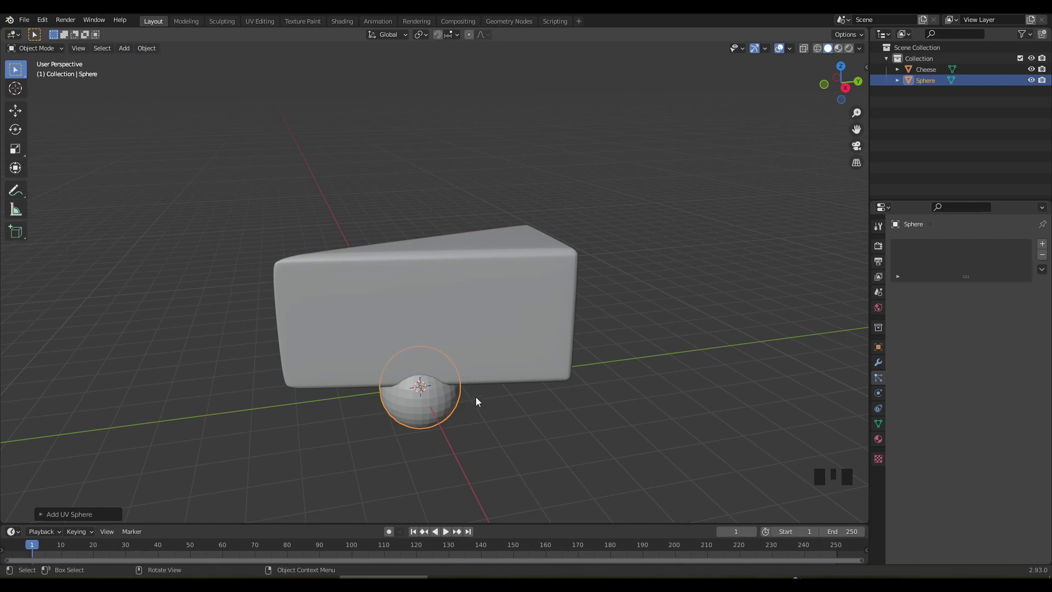
pyautogui.moveTo(497, 391); pyautogui.dragTo(685, 470)
pyautogui.press('s')
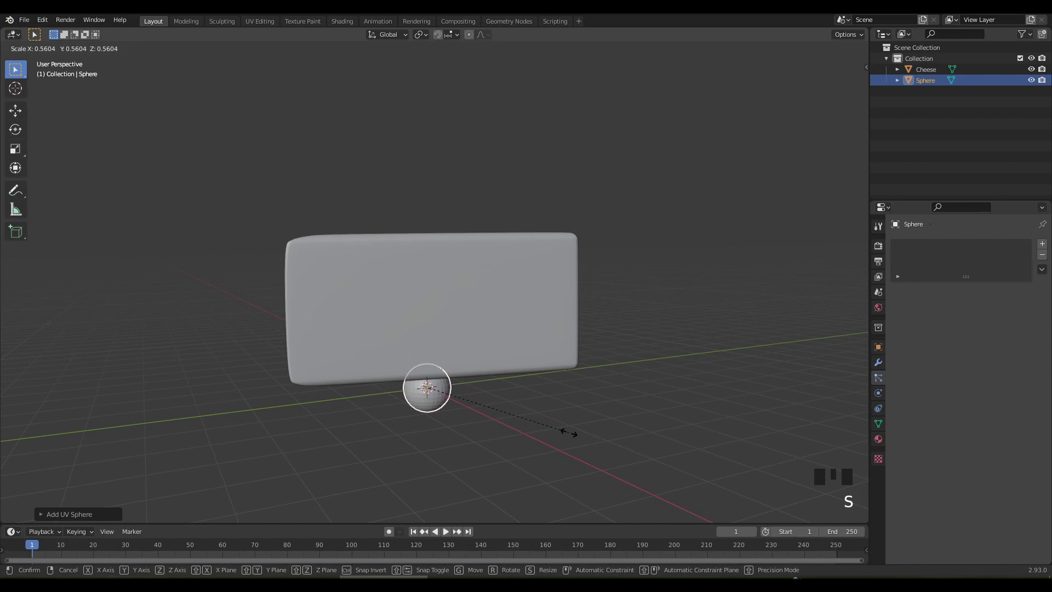
pyautogui.press('ctrl+a')
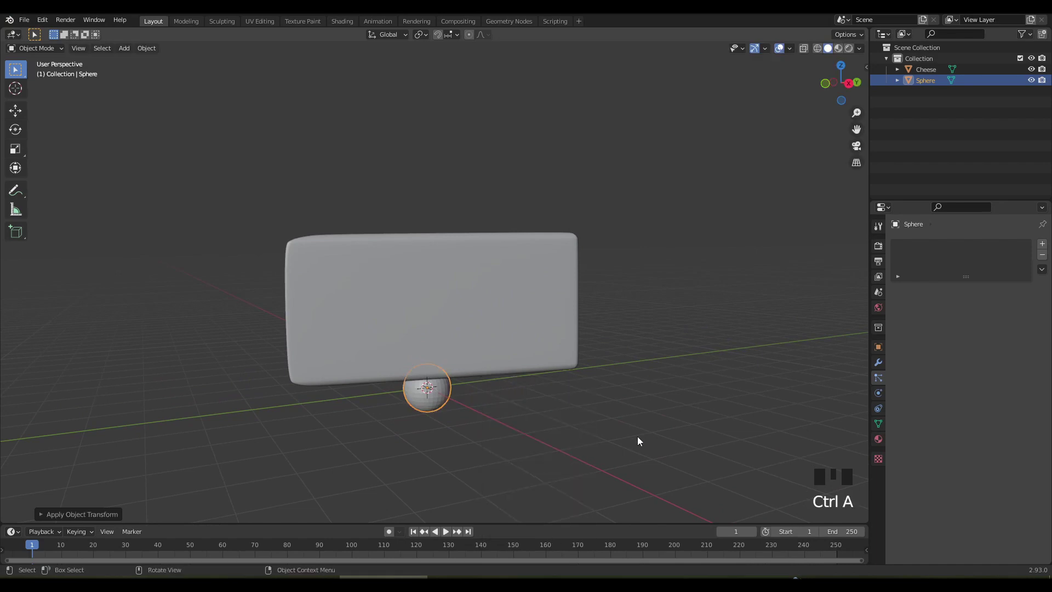
pyautogui.click(539, 320)
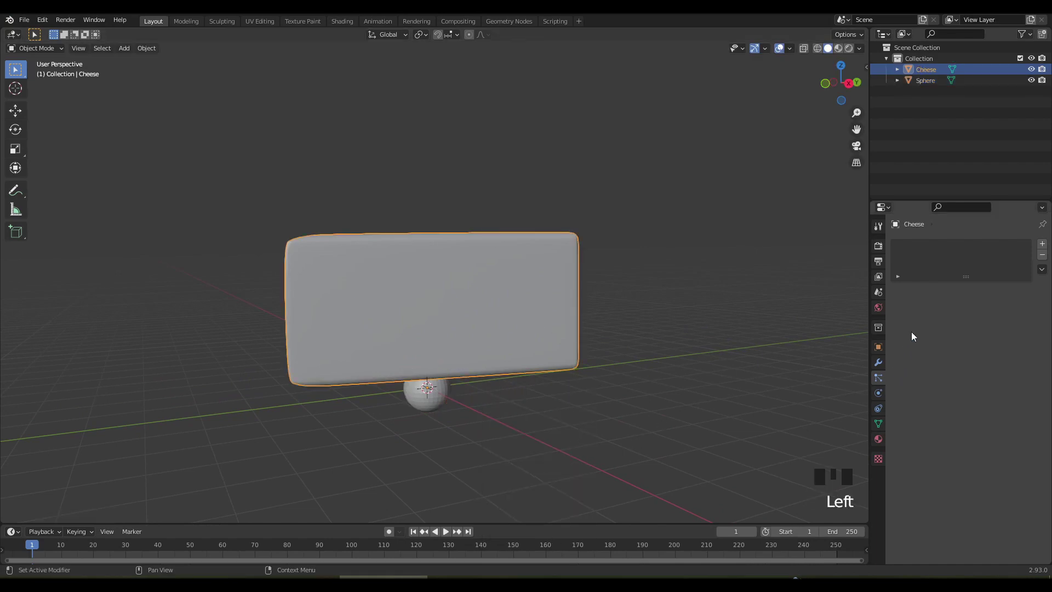
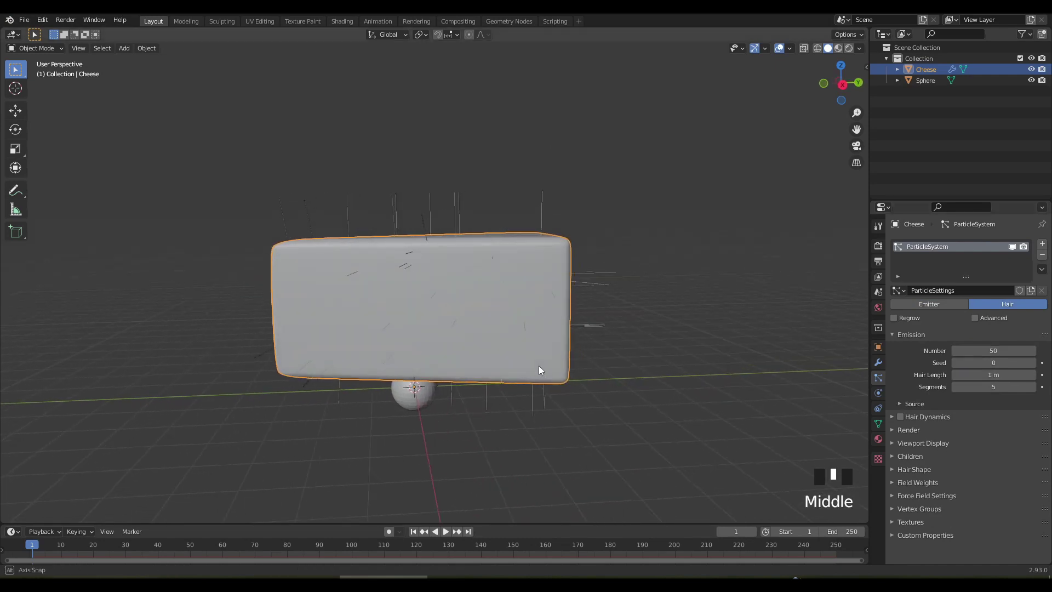
# Set the Hair particles to render as the Holes sphere with random scale, Number 64 and Seed 36.
pyautogui.click(981, 319)
pyautogui.scroll(-3)
pyautogui.scroll(-3)
pyautogui.moveTo(897, 454); pyautogui.dragTo(926, 442)
pyautogui.scroll(-3)
pyautogui.moveTo(988, 426); pyautogui.dragTo(1008, 502)
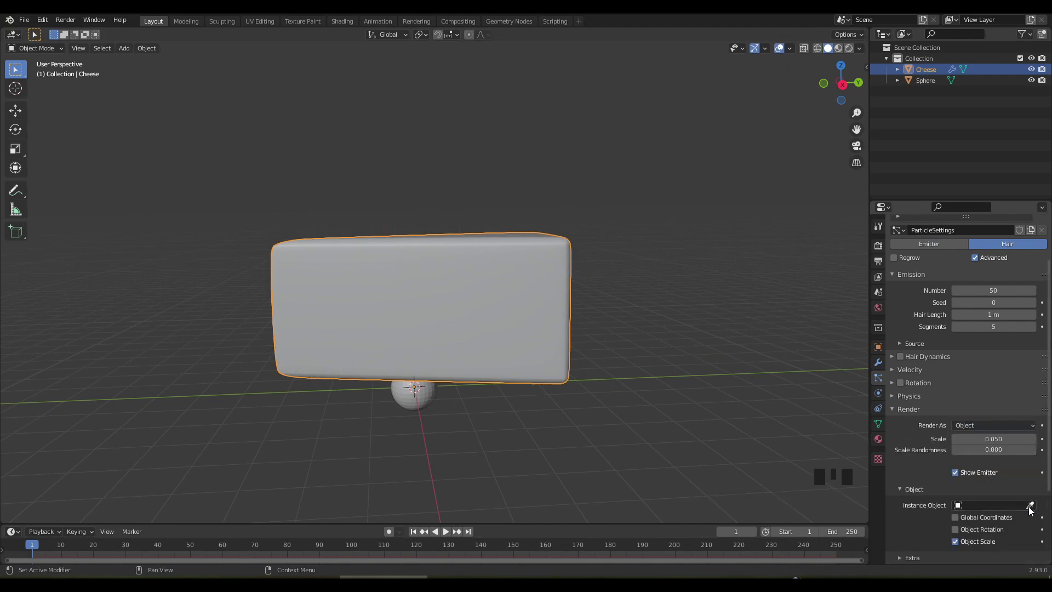
pyautogui.click(1035, 508)
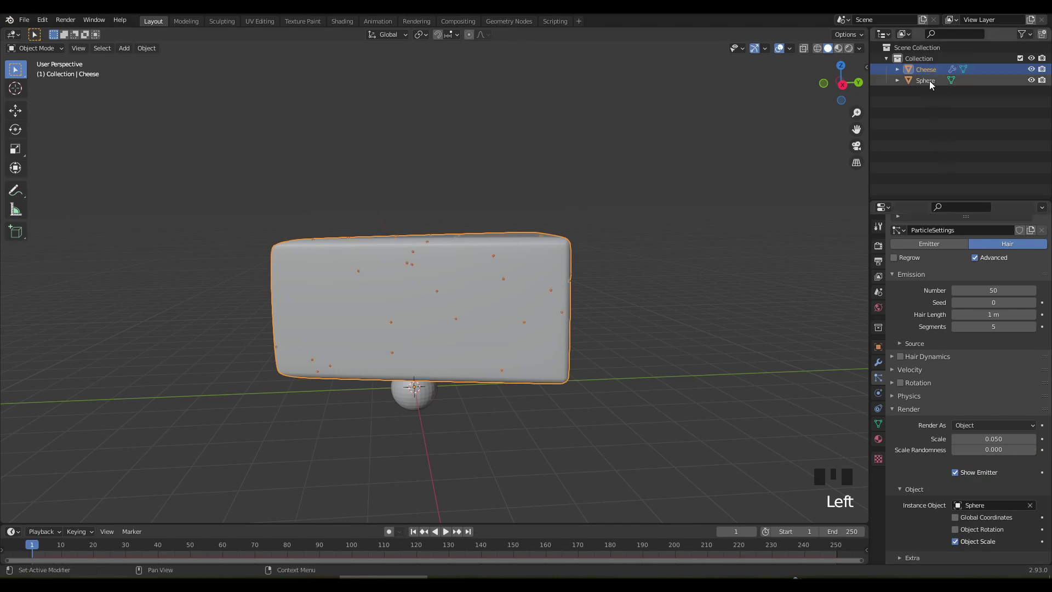
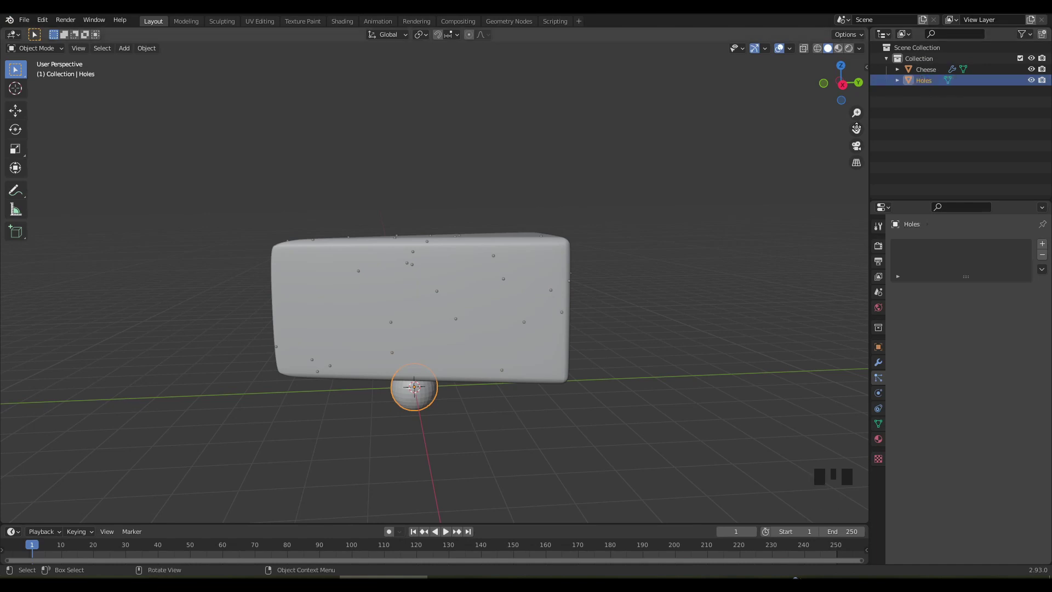
pyautogui.click(561, 361)
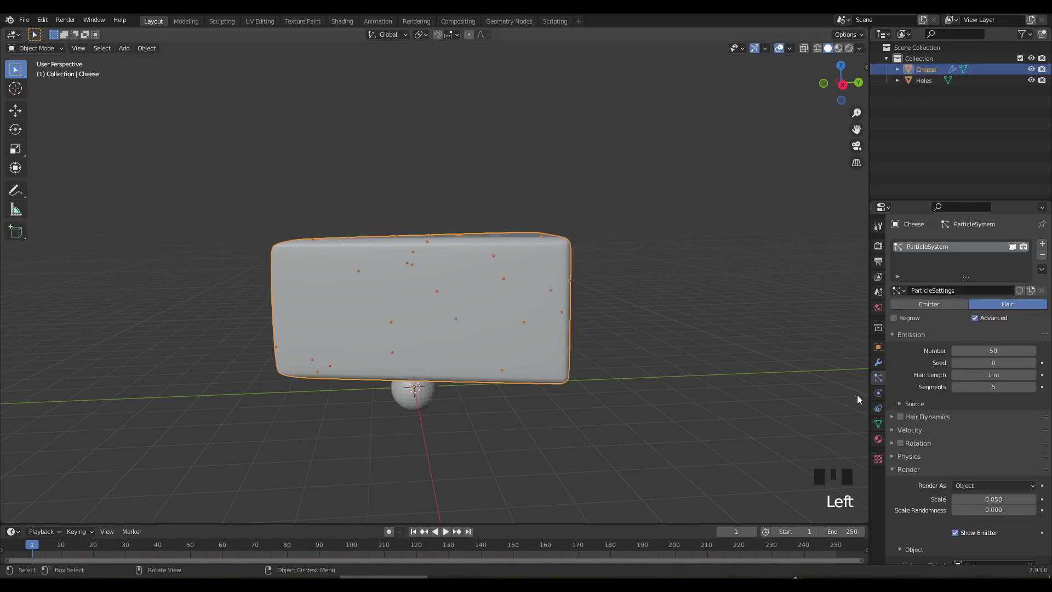
pyautogui.scroll(-3)
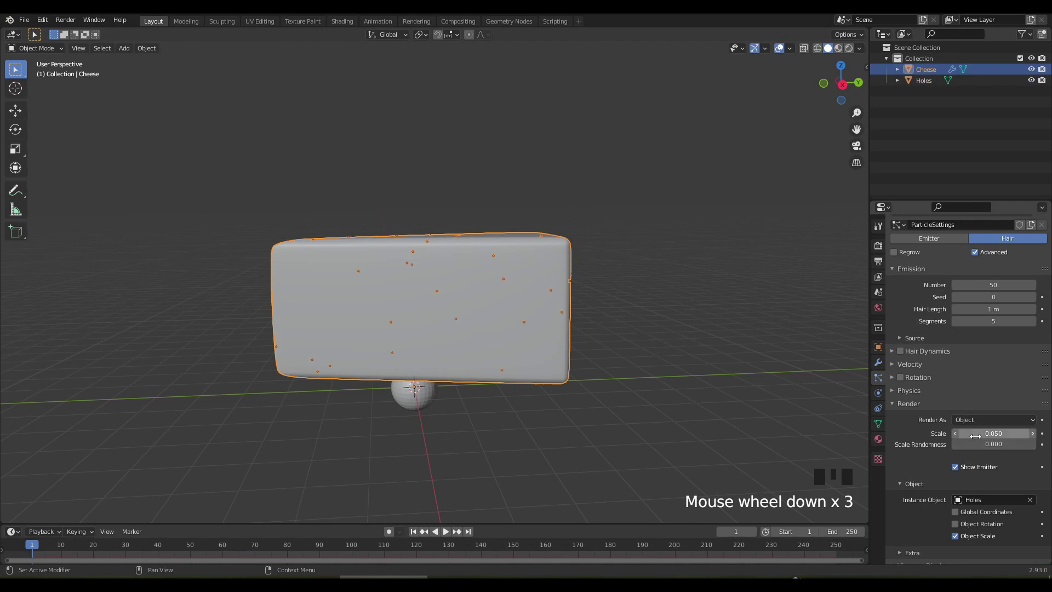
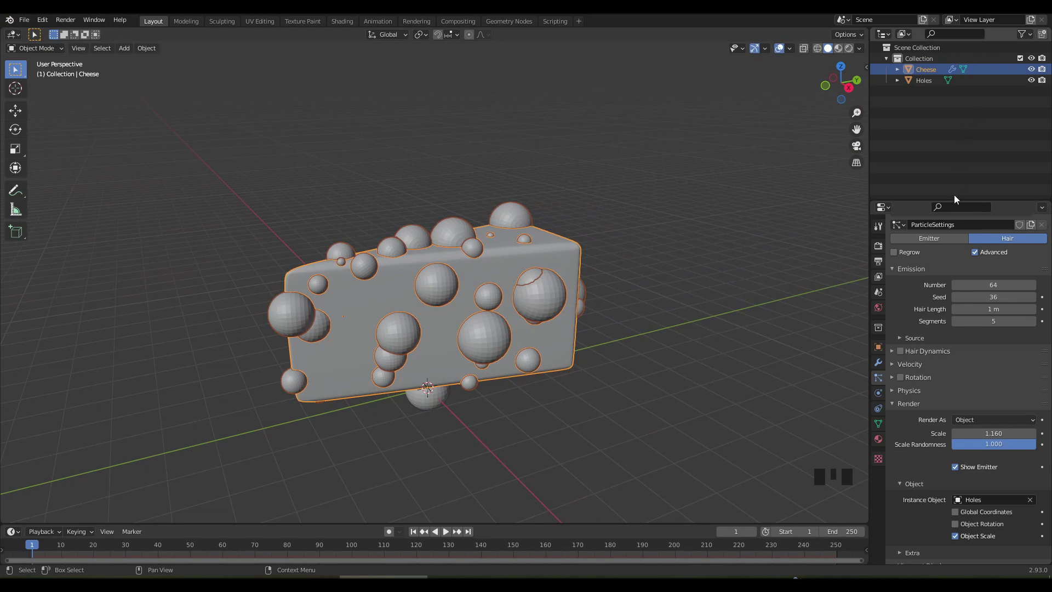
# Convert the particle system into separate real Holes copies from the modifier settings.
pyautogui.scroll(3)
pyautogui.click(884, 368)
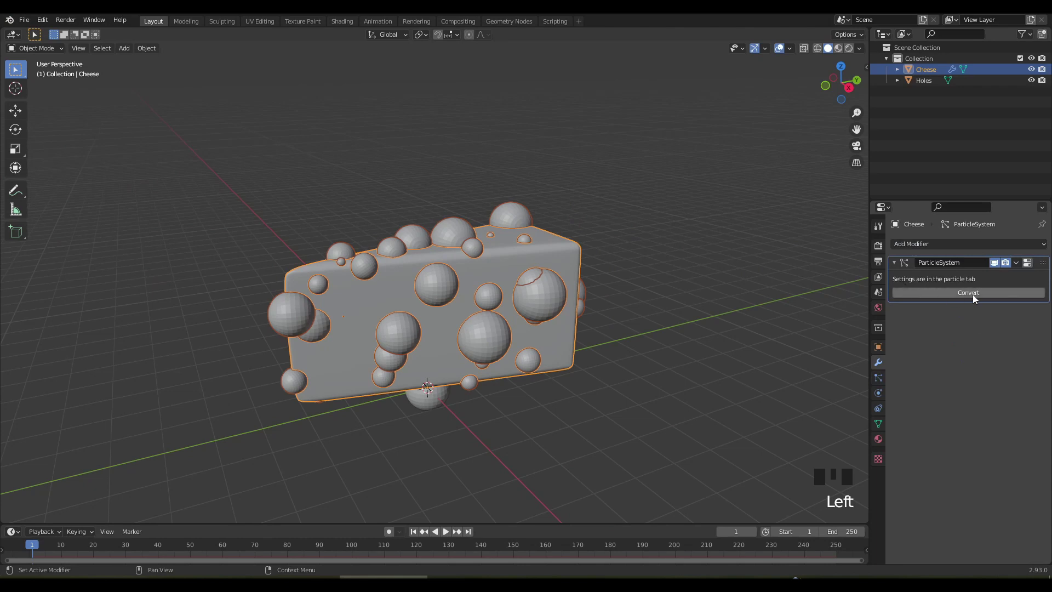
pyautogui.moveTo(978, 297); pyautogui.dragTo(1026, 340)
pyautogui.moveTo(1024, 339); pyautogui.dragTo(920, 329)
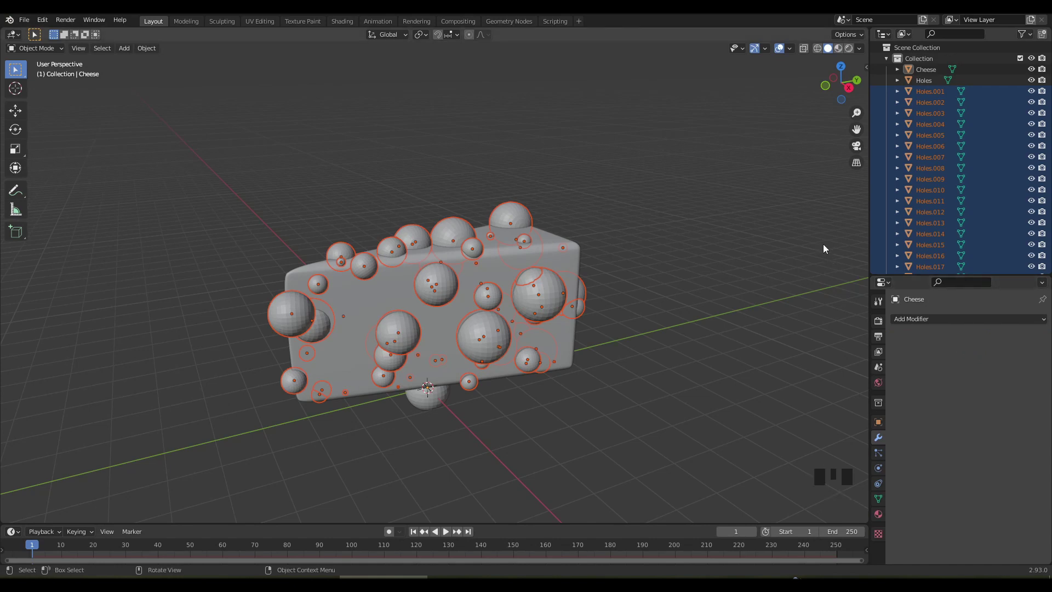
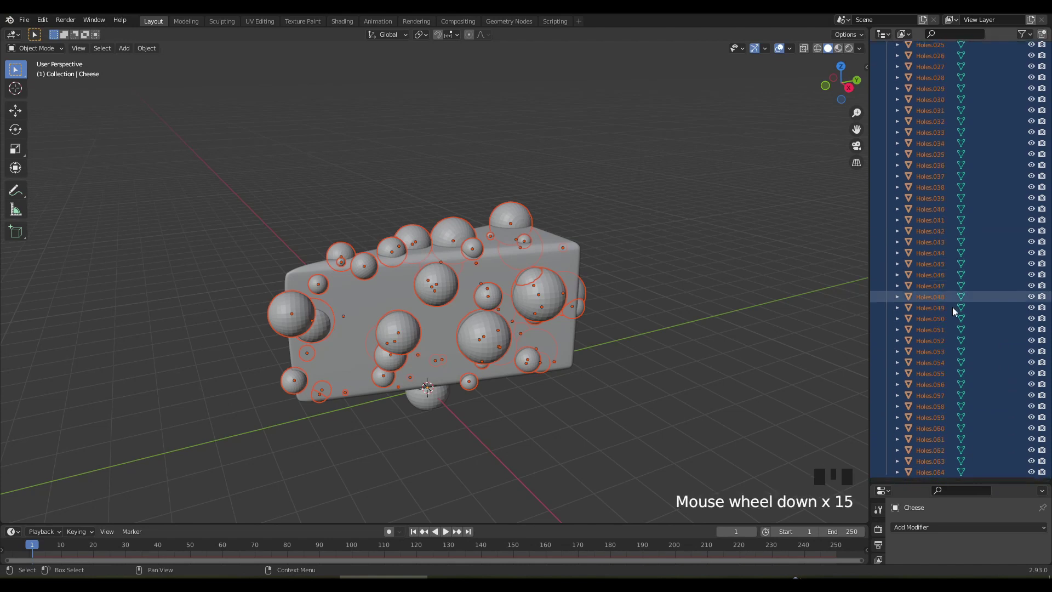
pyautogui.scroll(3)
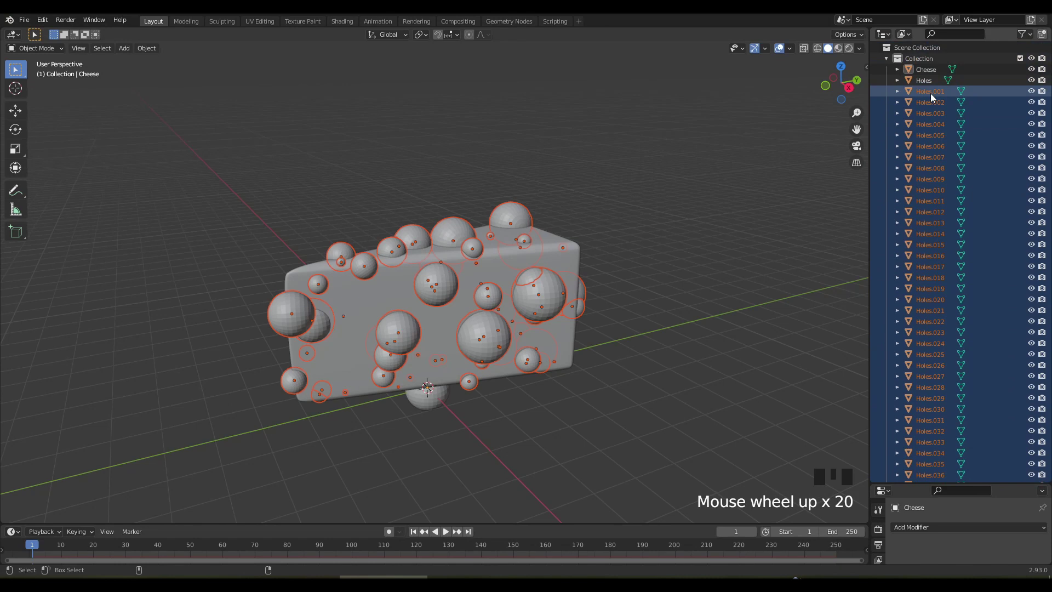
# Join all hole copies into Holes.001 with Ctrl+J and delete the original Holes sphere.
pyautogui.click(934, 97)
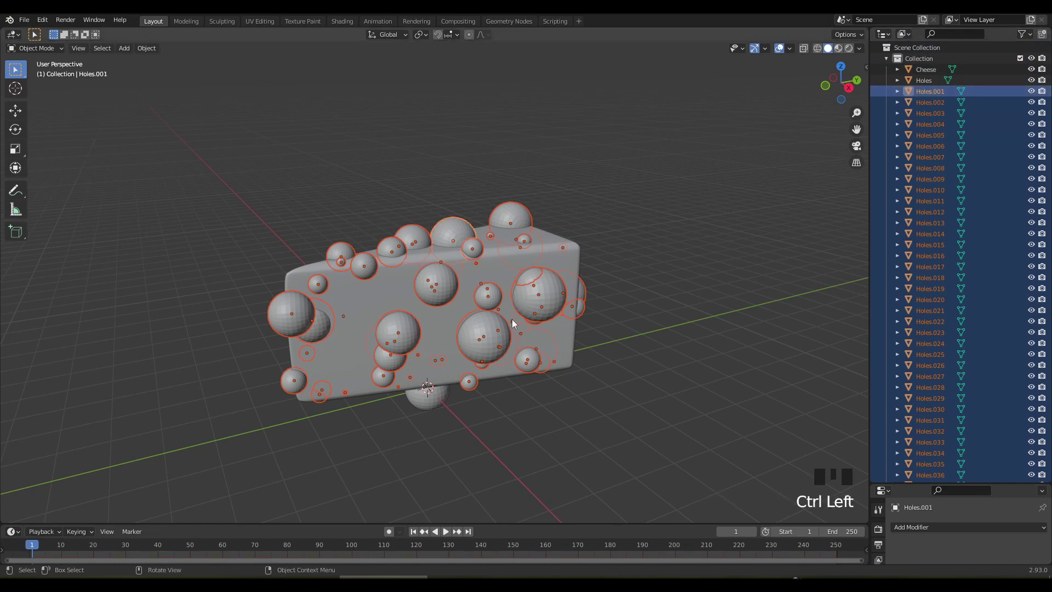
pyautogui.press('ctrl+j')
pyautogui.click(936, 84)
pyautogui.press('Delete')
pyautogui.click(437, 280)
pyautogui.moveTo(447, 289); pyautogui.dragTo(848, 428)
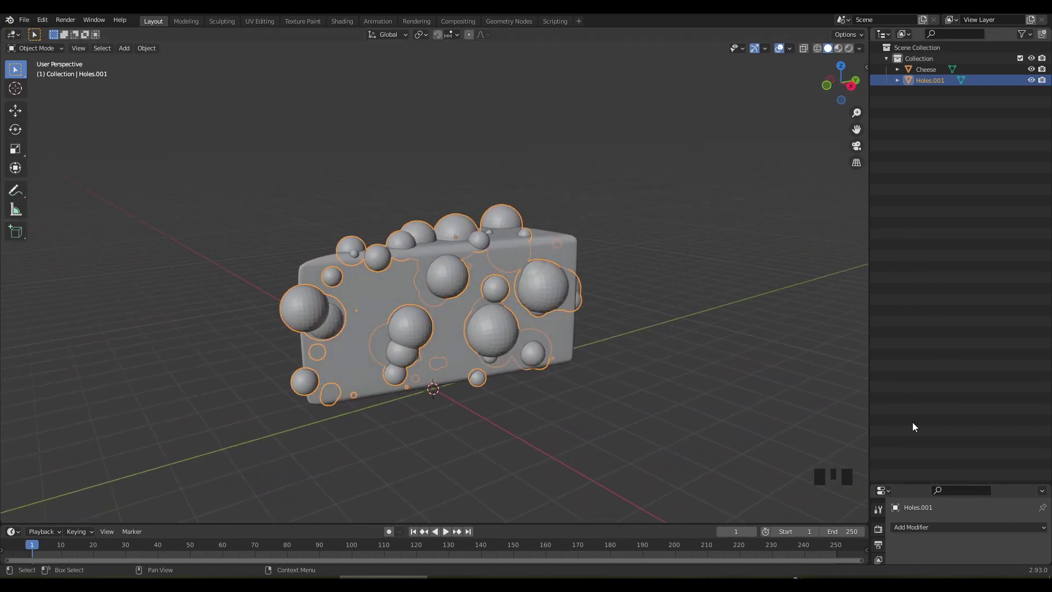
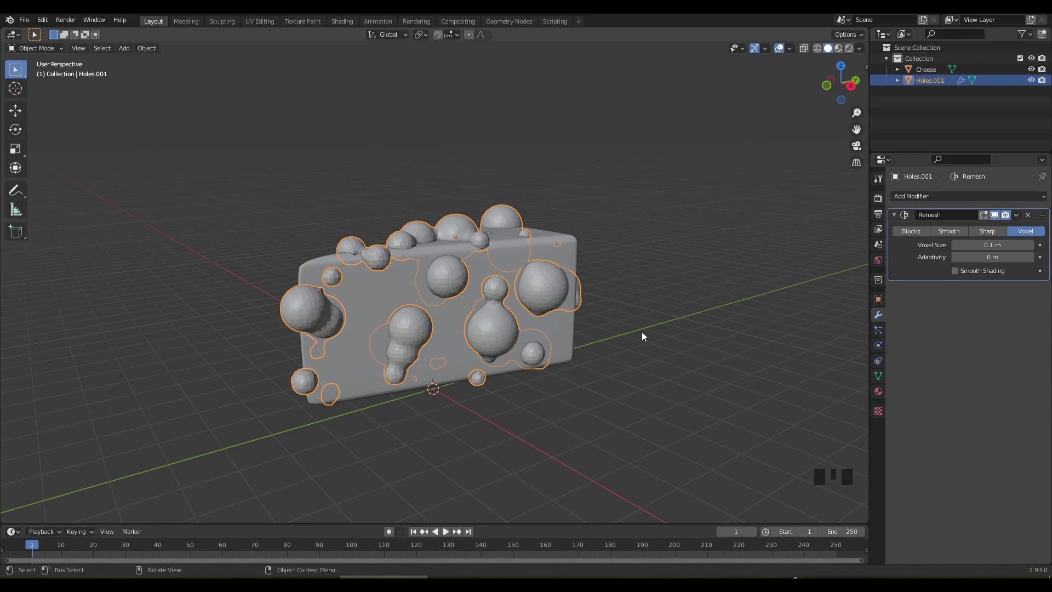
# Voxel-remesh Holes.001 into fused blobs, apply it and select the Cheese.
pyautogui.scroll(3)
pyautogui.moveTo(512, 321); pyautogui.dragTo(1021, 218)
pyautogui.moveTo(1022, 217); pyautogui.dragTo(624, 234)
pyautogui.moveTo(623, 234); pyautogui.dragTo(937, 73)
pyautogui.click(937, 73)
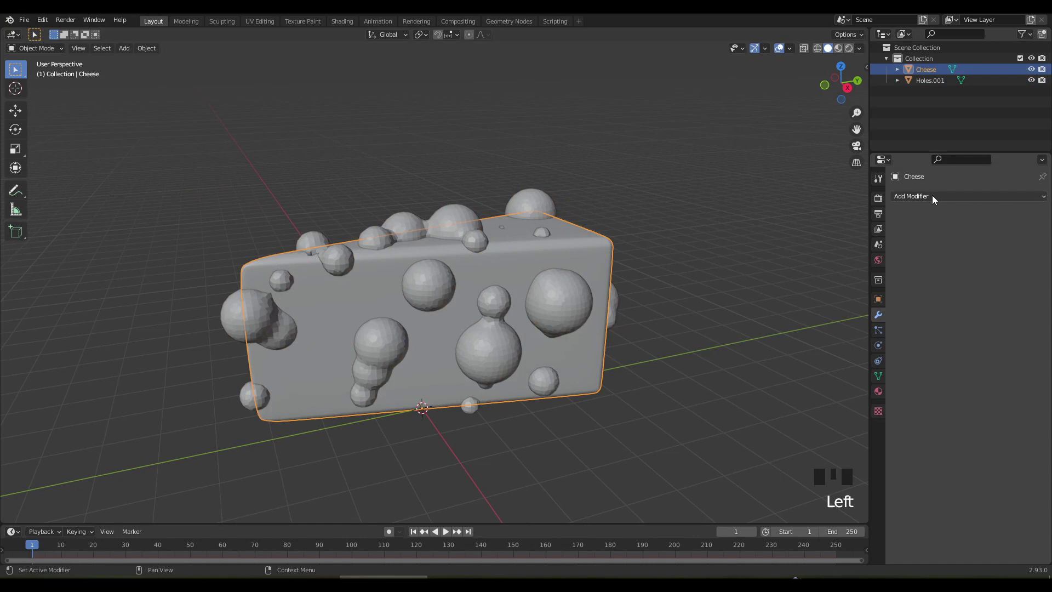
# Cut Holes.001 out of the Cheese with an applied Boolean Difference and hide Holes.001.
pyautogui.moveTo(935, 198); pyautogui.dragTo(1014, 270)
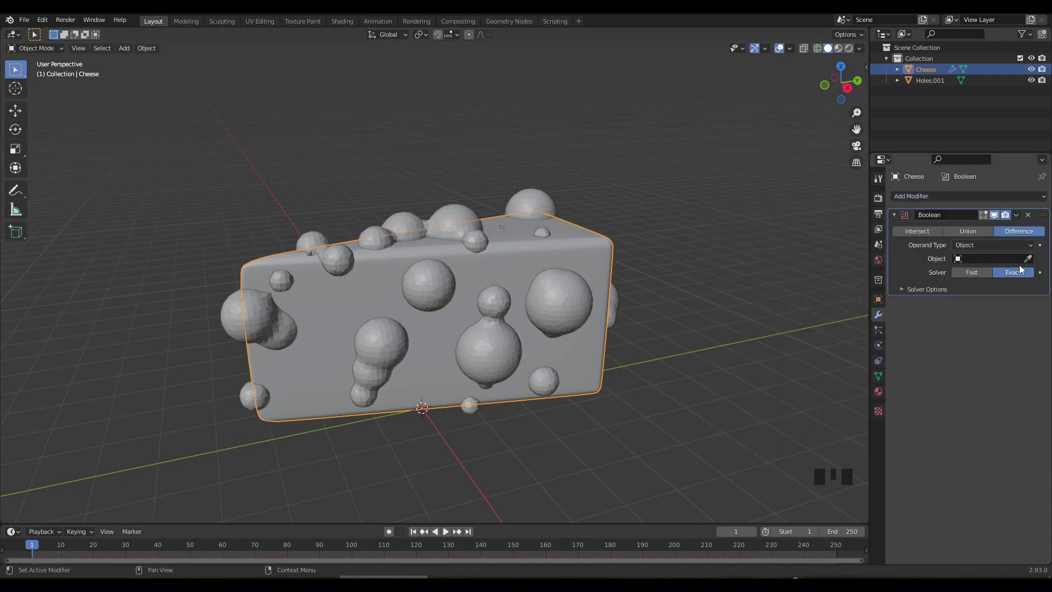
pyautogui.click(1031, 263)
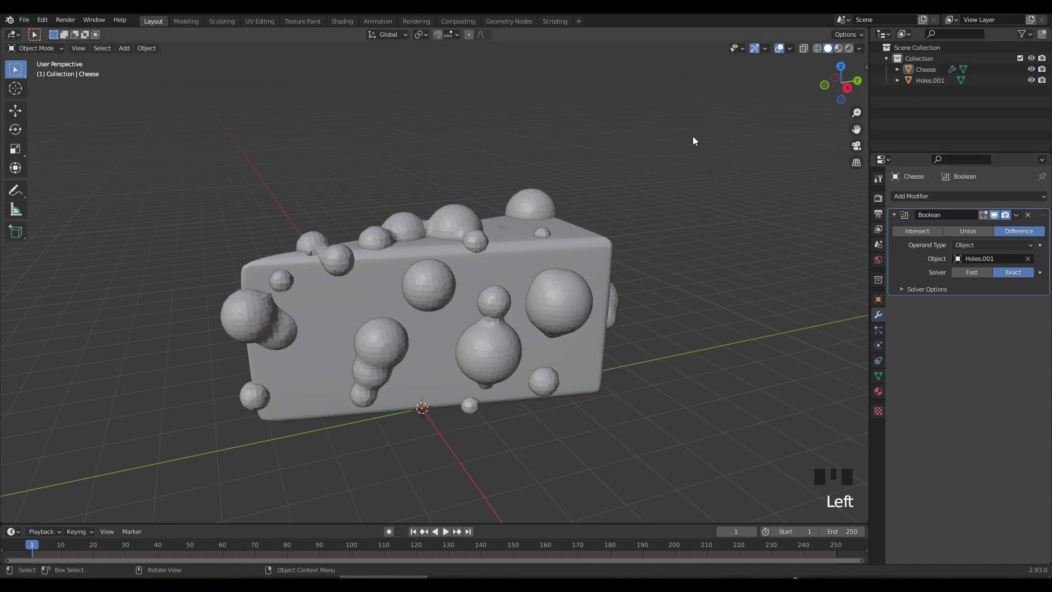
pyautogui.moveTo(728, 188); pyautogui.dragTo(1036, 81)
pyautogui.click(1036, 81)
pyautogui.moveTo(349, 215); pyautogui.dragTo(946, 261)
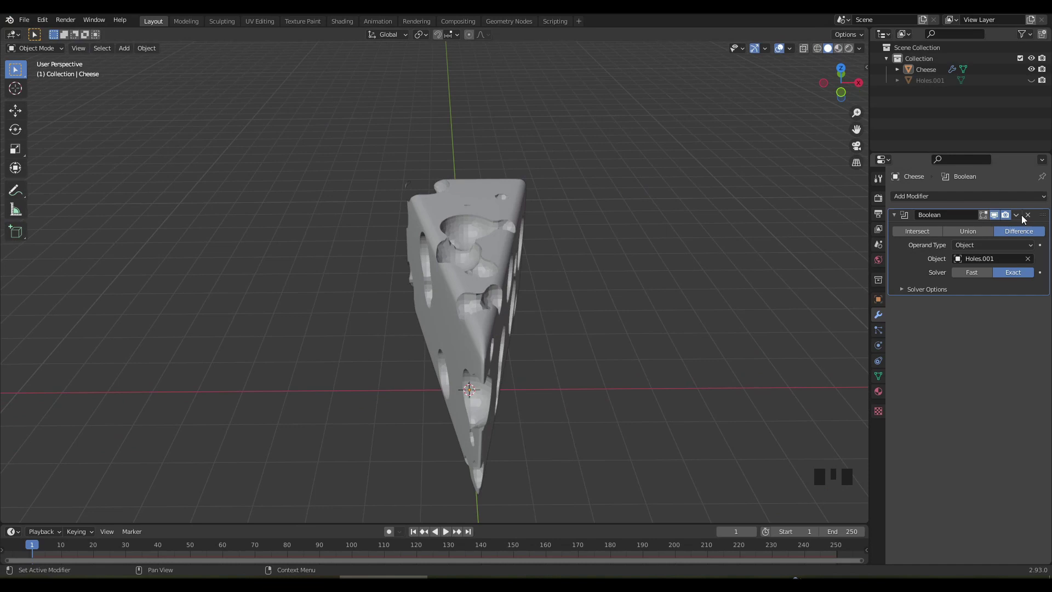
pyautogui.moveTo(1025, 216); pyautogui.dragTo(584, 255)
pyautogui.moveTo(583, 254); pyautogui.dragTo(382, 232)
pyautogui.scroll(3)
# In Edit Mode, select the stray linked fragment beside the wedge and delete it.
pyautogui.press('Tab')
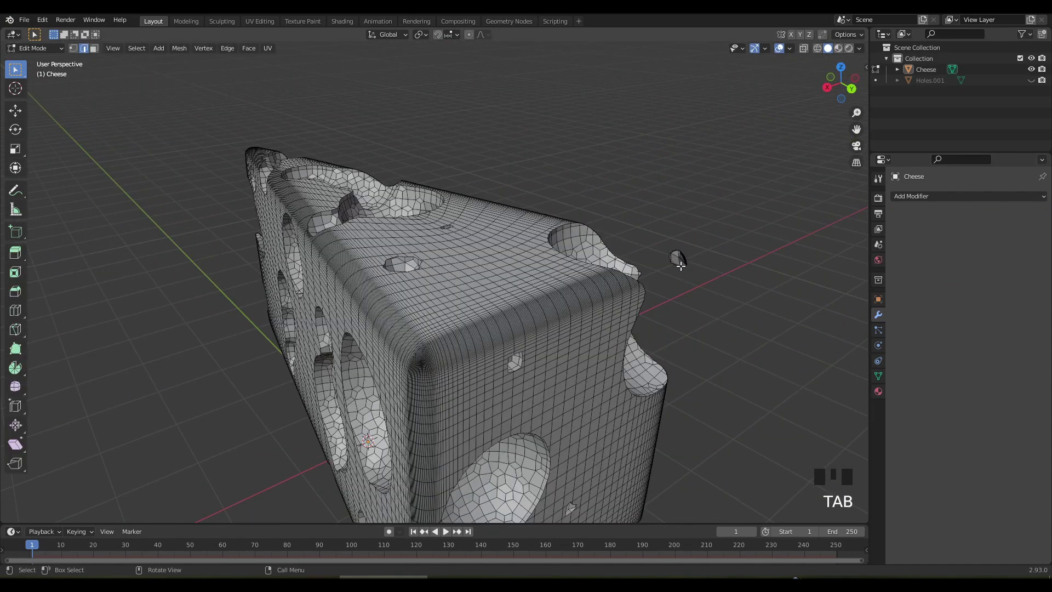
pyautogui.click(691, 278)
pyautogui.press('ctrl+l')
pyautogui.press('x')
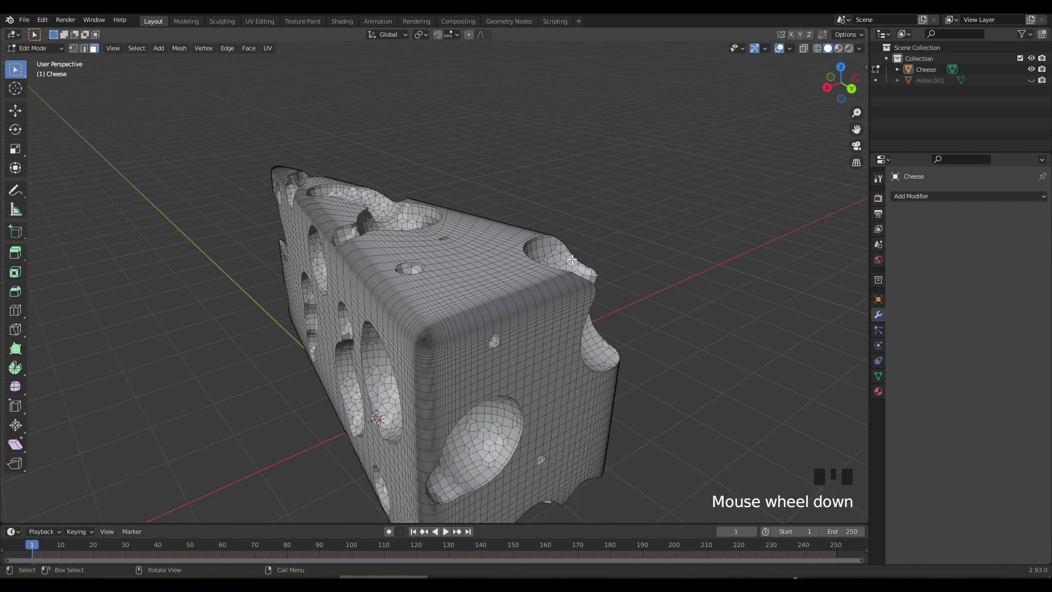
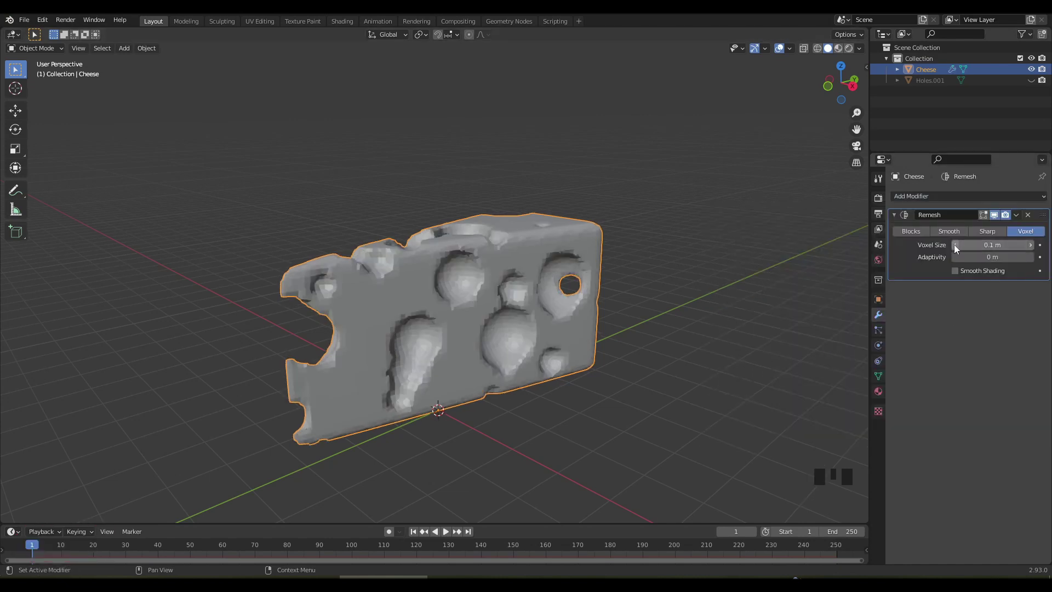
# Lower the Remesh voxel size, apply it smooth-shaded and give the Cheese a new yellow material.
pyautogui.moveTo(957, 248); pyautogui.dragTo(755, 263)
pyautogui.moveTo(756, 262); pyautogui.dragTo(1024, 215)
pyautogui.moveTo(1024, 215); pyautogui.dragTo(532, 320)
pyautogui.moveTo(532, 320); pyautogui.dragTo(598, 269)
pyautogui.click(598, 269)
pyautogui.click(885, 395)
# Darken the base yellow and raise the Principled BSDF Subsurface to 0.368.
pyautogui.moveTo(978, 243); pyautogui.dragTo(972, 370)
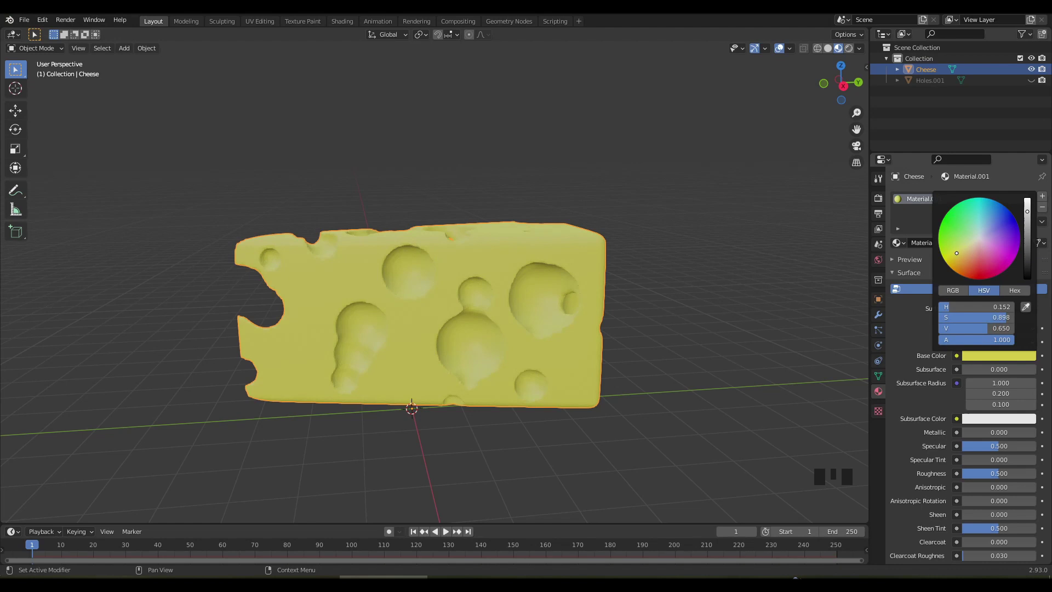
pyautogui.scroll(-3)
pyautogui.moveTo(571, 346); pyautogui.dragTo(990, 419)
pyautogui.click(990, 420)
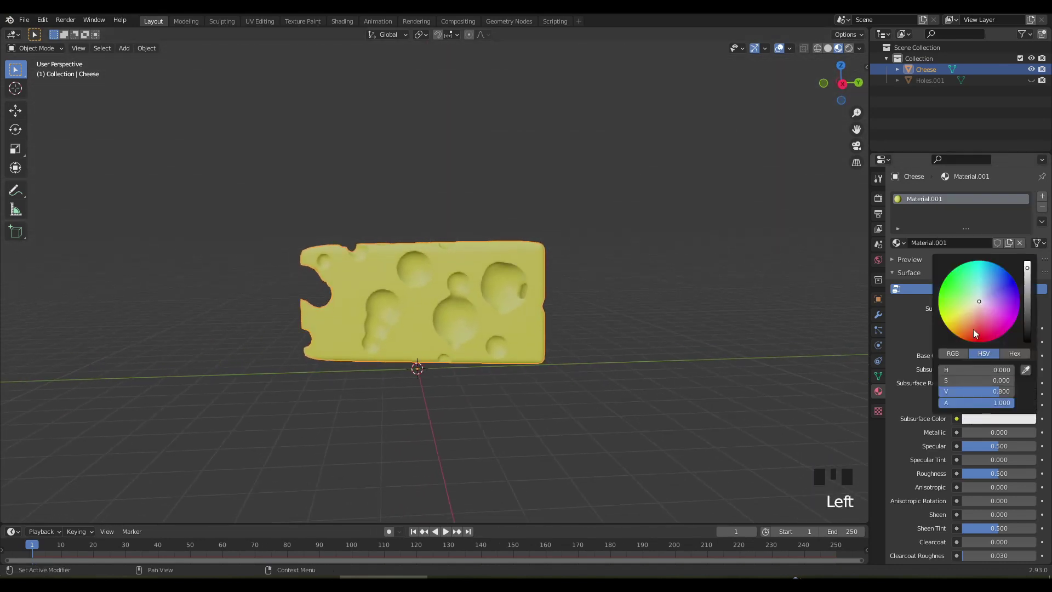
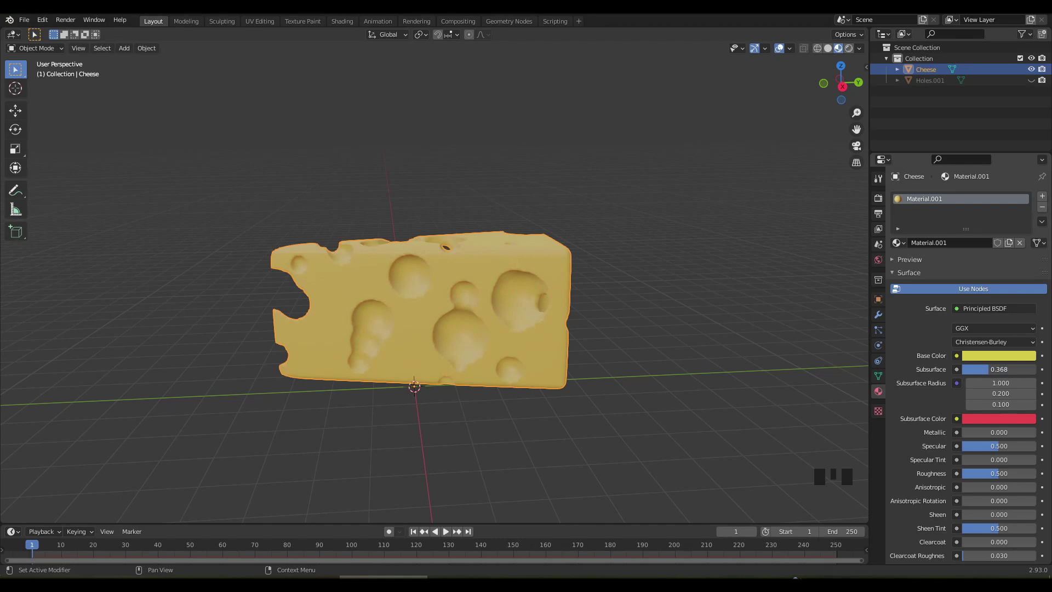
# Set the Subsurface Color to red for a warm translucent cheese wedge.
pyautogui.click(1009, 424)
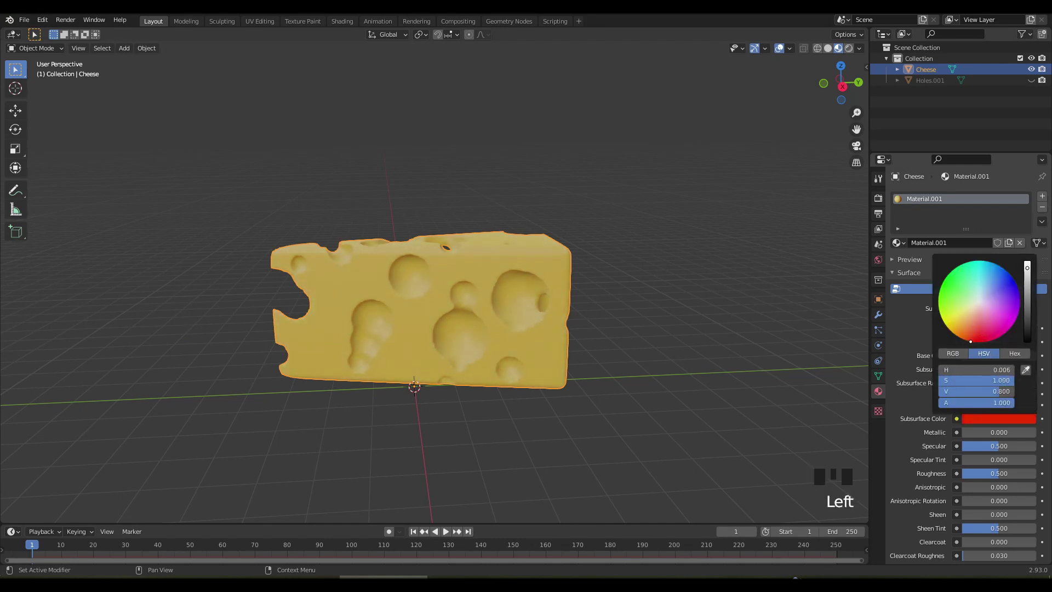
pyautogui.click(673, 336)
pyautogui.moveTo(68, 472); pyautogui.dragTo(260, 489)
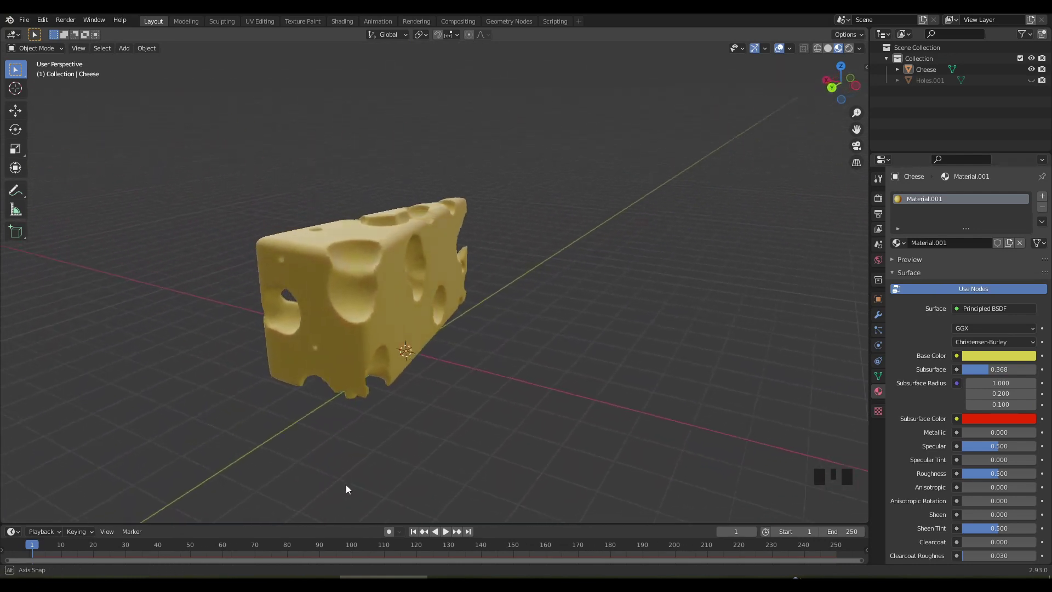